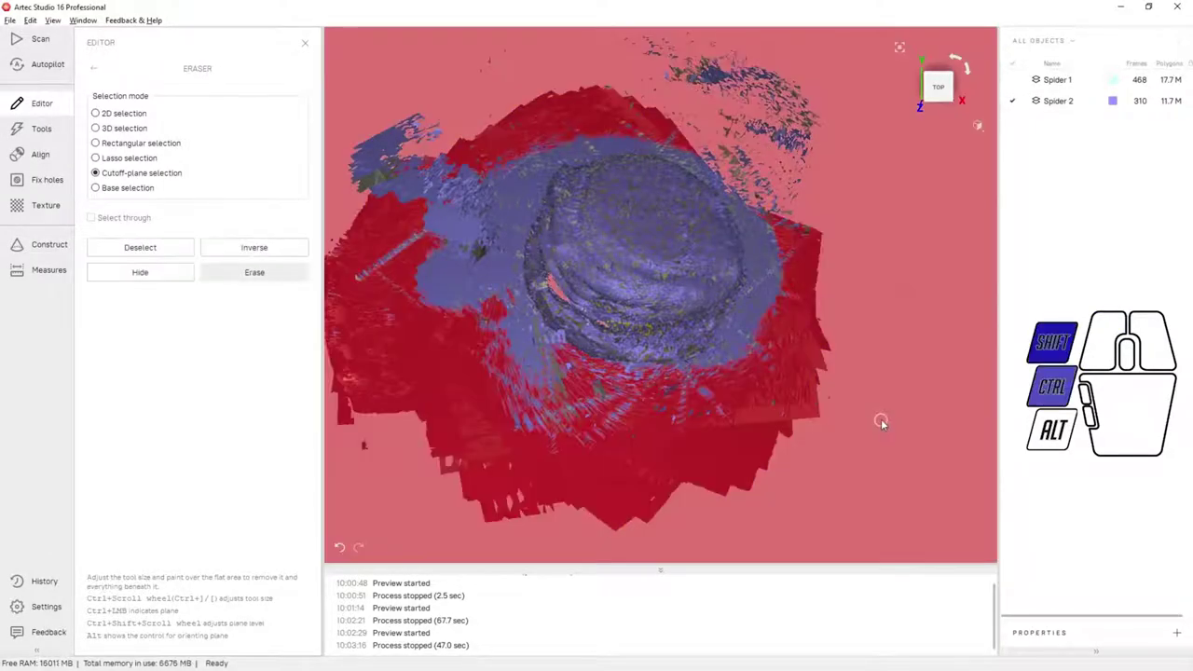
- Erase the flat base surface beneath the sandwich using the Cutoff-plane selection
{"action": "scroll", "scroll_direction": "up", "scroll_amount": 3}
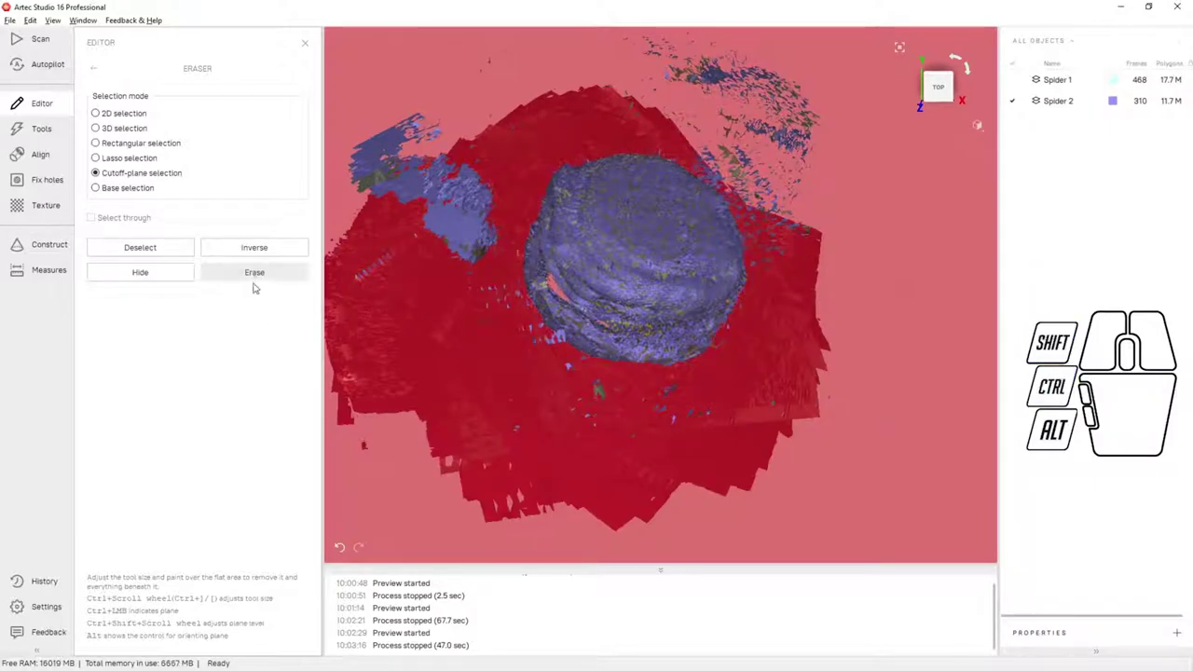
{"action": "left_click", "coordinate": [261, 276]}
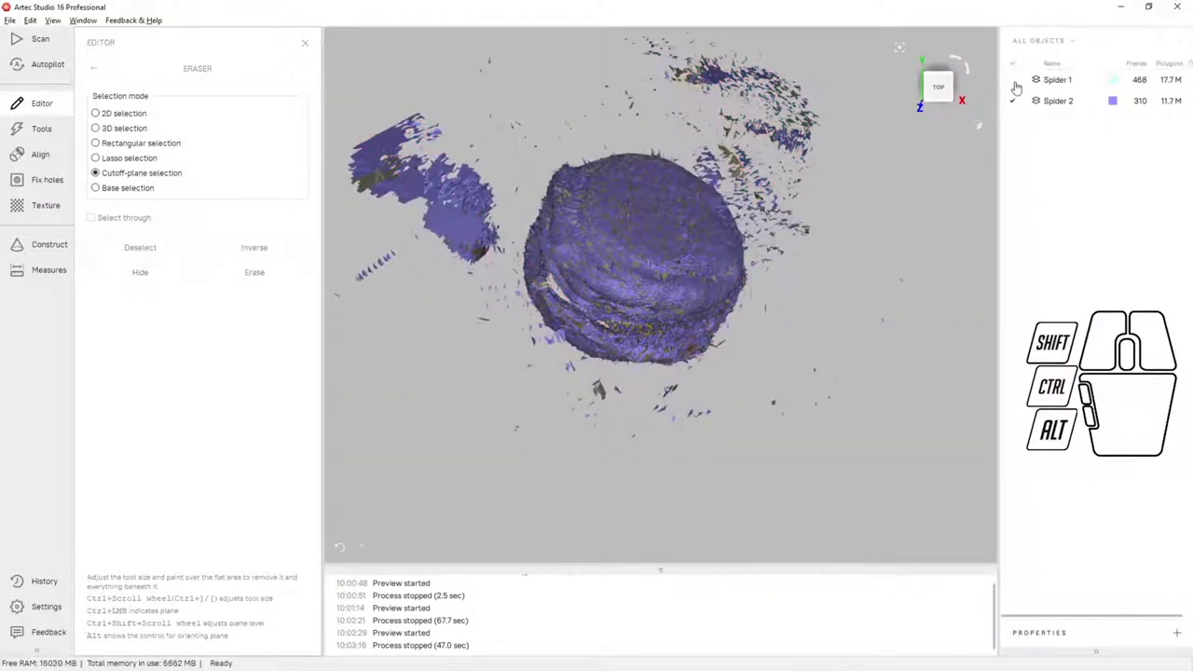
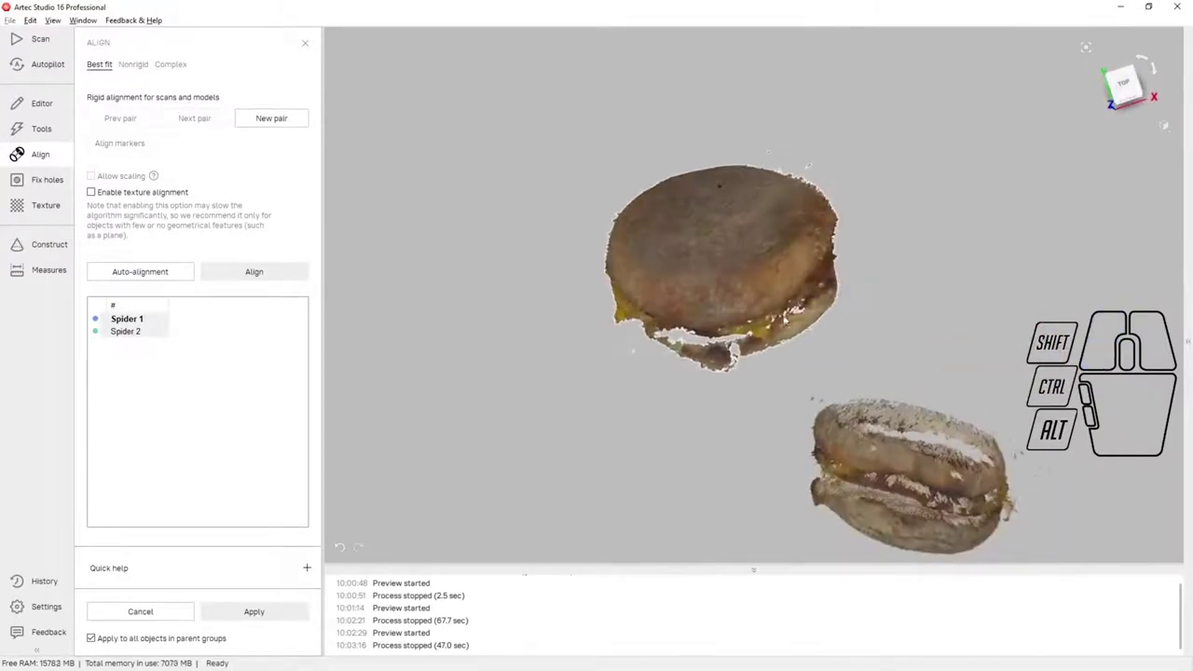
- Mark a matching alignment point on the upper sandwich scan
{"action": "left_click", "coordinate": [1006, 501]}
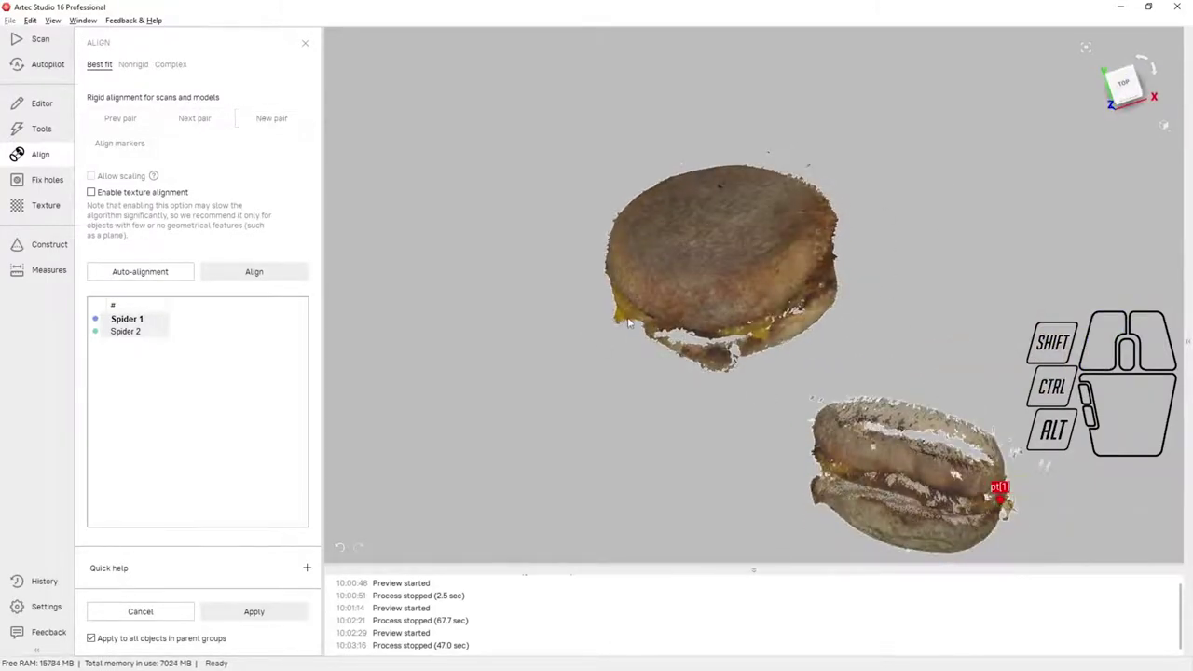
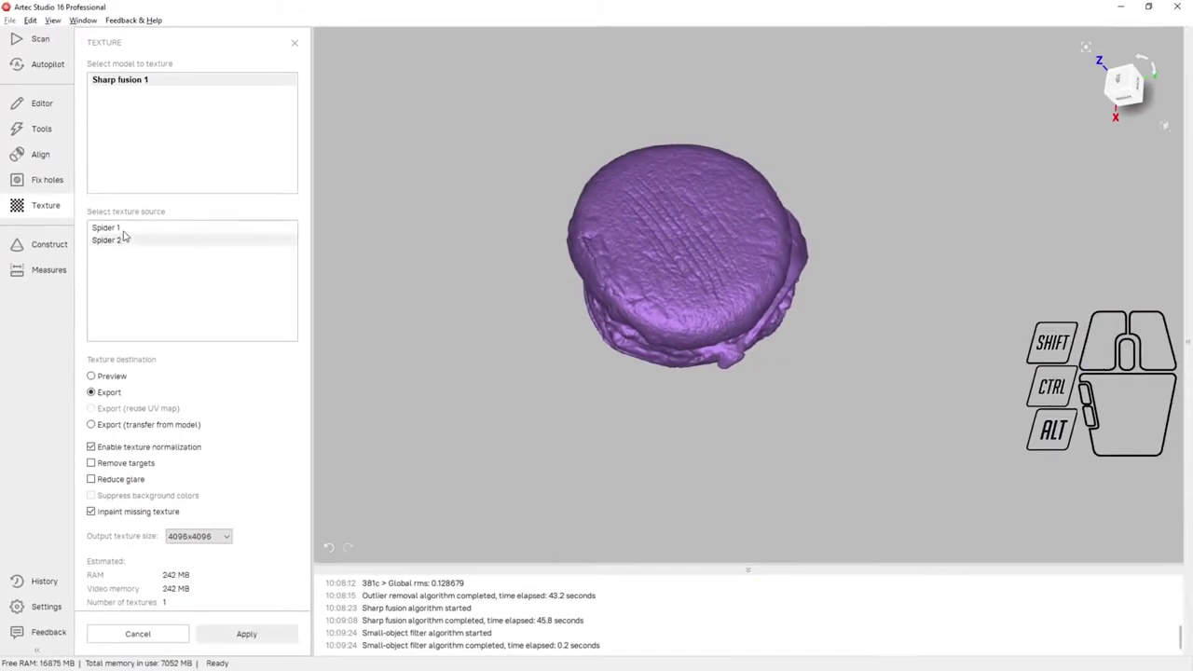
- Select Spider 1 and Spider 2 as texture sources for Sharp fusion 1
{"action": "left_click", "coordinate": [129, 232]}
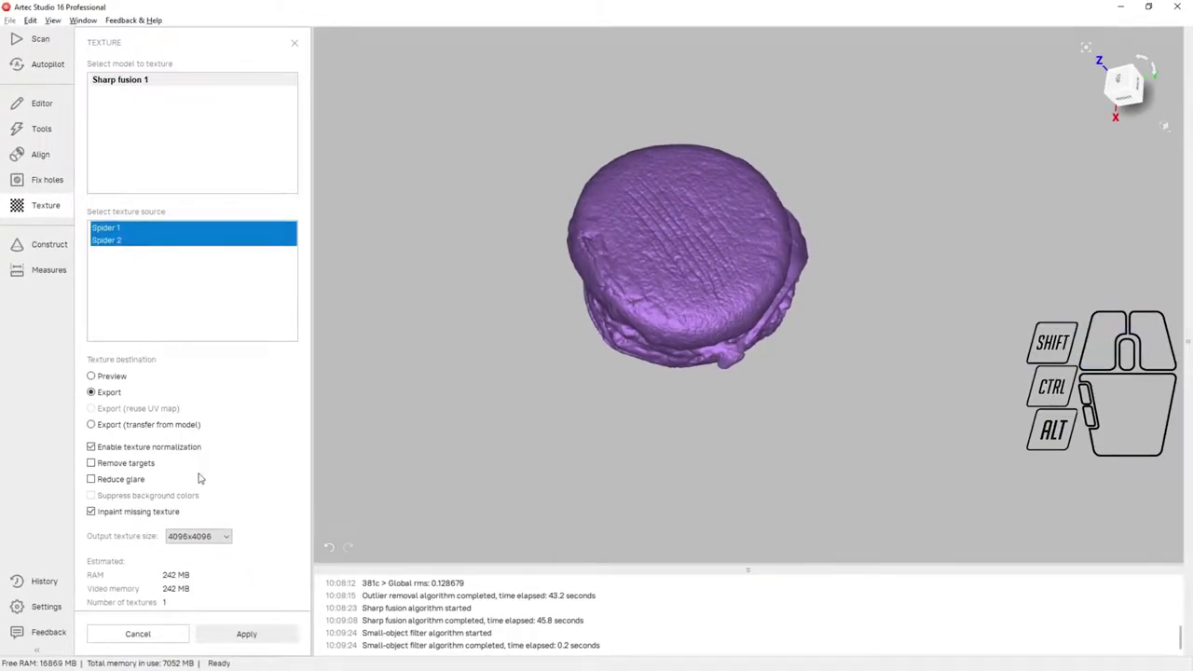
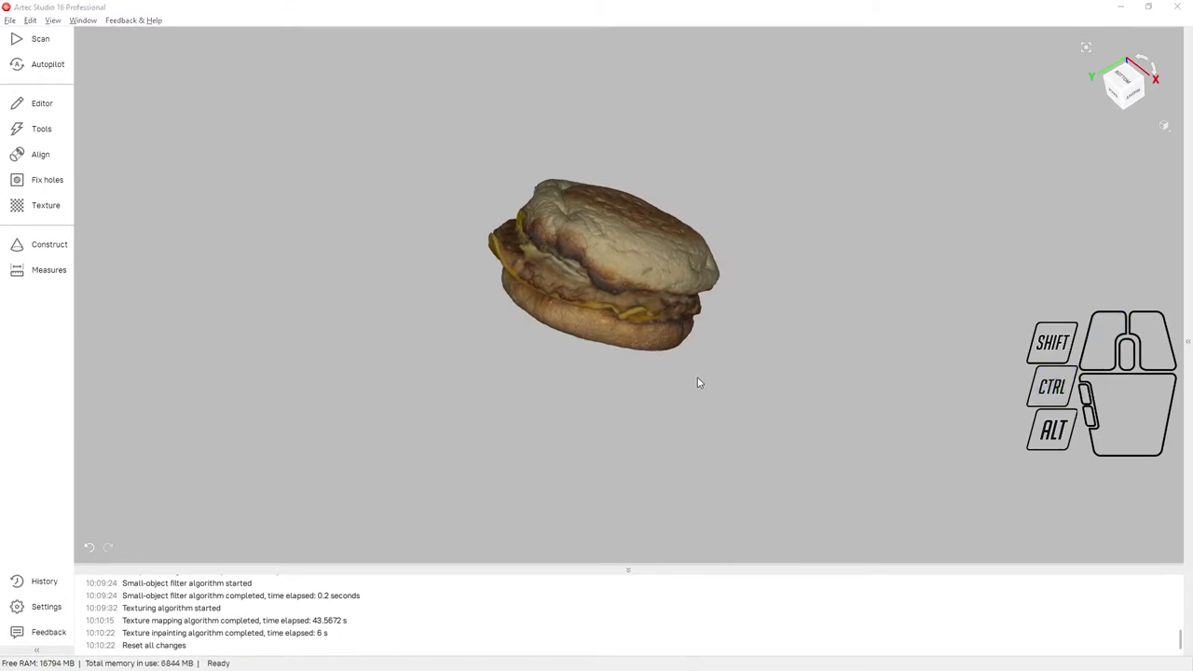
- Cancel the project saving prompt after finishing the texture
{"action": "left_click", "coordinate": [708, 375]}
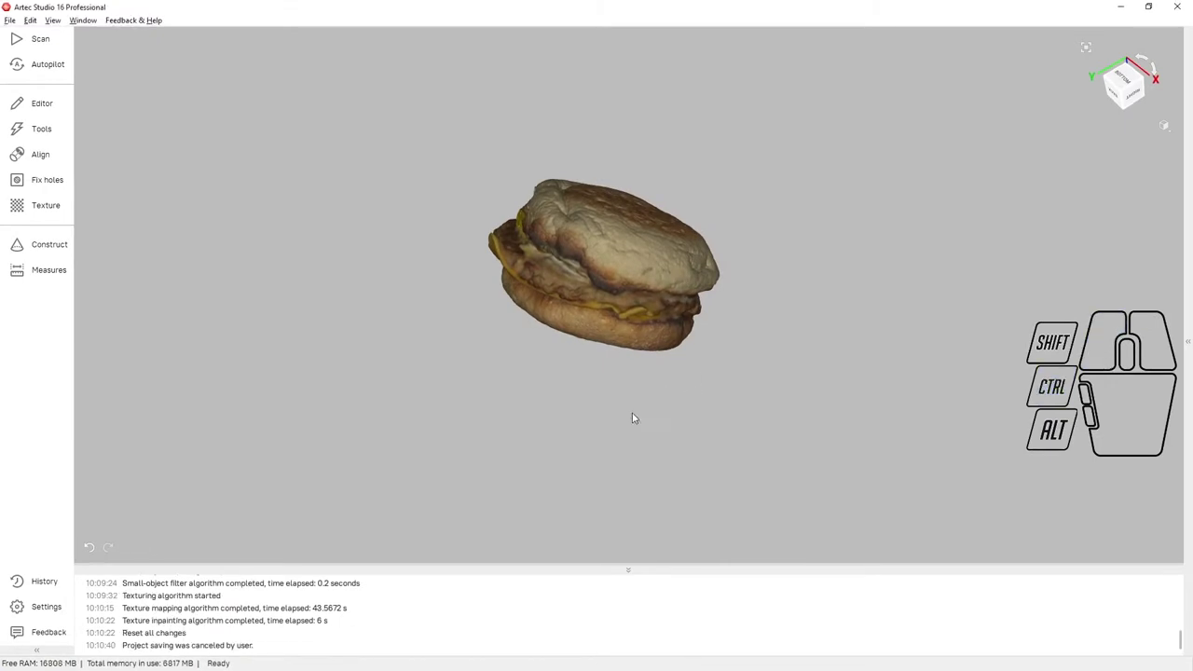